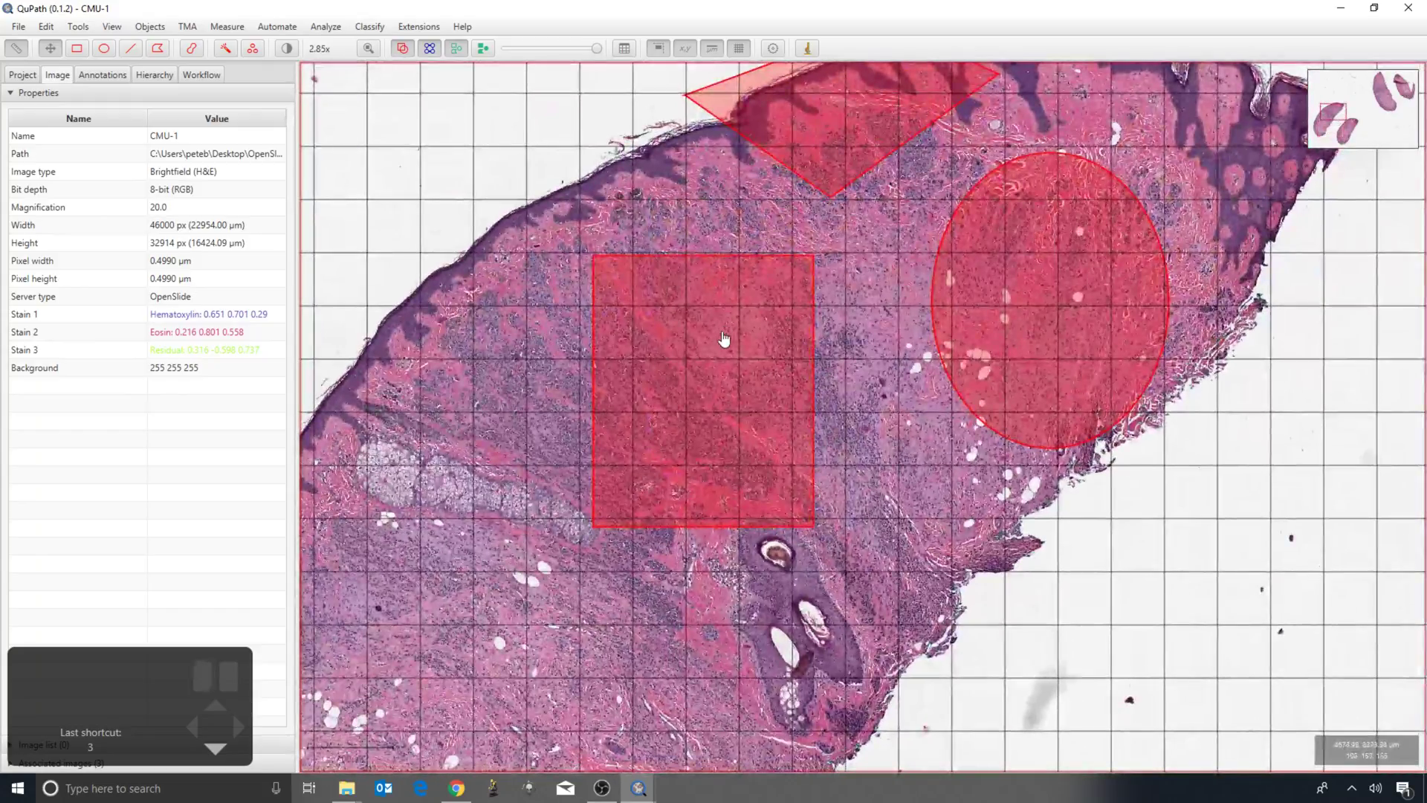
- Send the selected rectangular tissue annotation to ImageJ as a region image
{"action": "double_click", "coordinate": [723, 349]}
{"action": "scroll", "scroll_direction": "down", "scroll_amount": 3}
{"action": "scroll", "scroll_direction": "down", "scroll_amount": 3}
{"action": "left_click", "coordinate": [814, 50]}
{"action": "scroll", "scroll_direction": "down", "scroll_amount": 3}
{"action": "scroll", "scroll_direction": "down", "scroll_amount": 3}
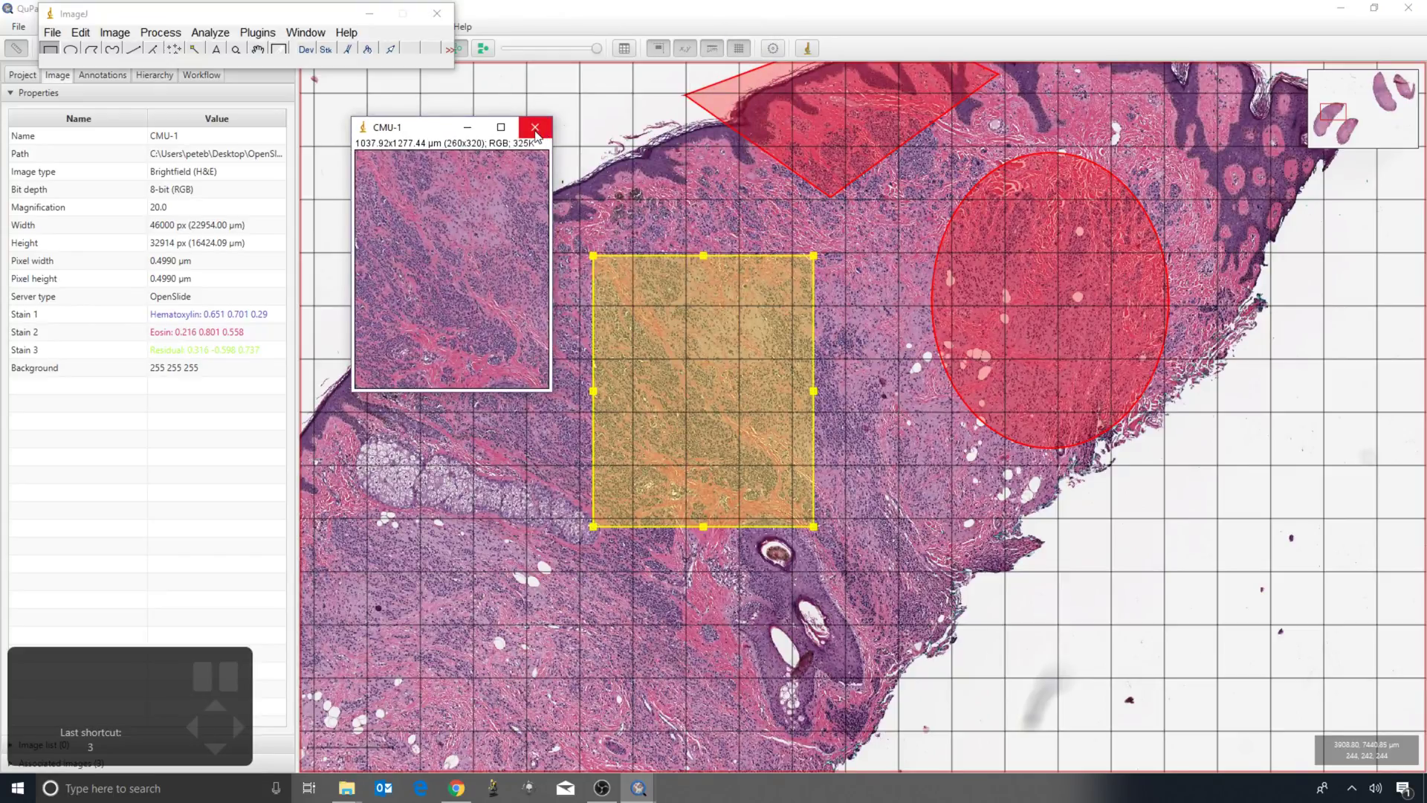
- Close the ImageJ region copy and clear the leftover annotations on the slide
{"action": "left_click", "coordinate": [663, 311]}
{"action": "key", "text": "BackSpace"}
{"action": "scroll", "scroll_direction": "down", "scroll_amount": 3}
{"action": "scroll", "scroll_direction": "up", "scroll_amount": 3}
{"action": "double_click", "coordinate": [694, 314]}
{"action": "key", "text": "BackSpace"}
{"action": "double_click", "coordinate": [766, 367]}
{"action": "key", "text": "BackSpace"}
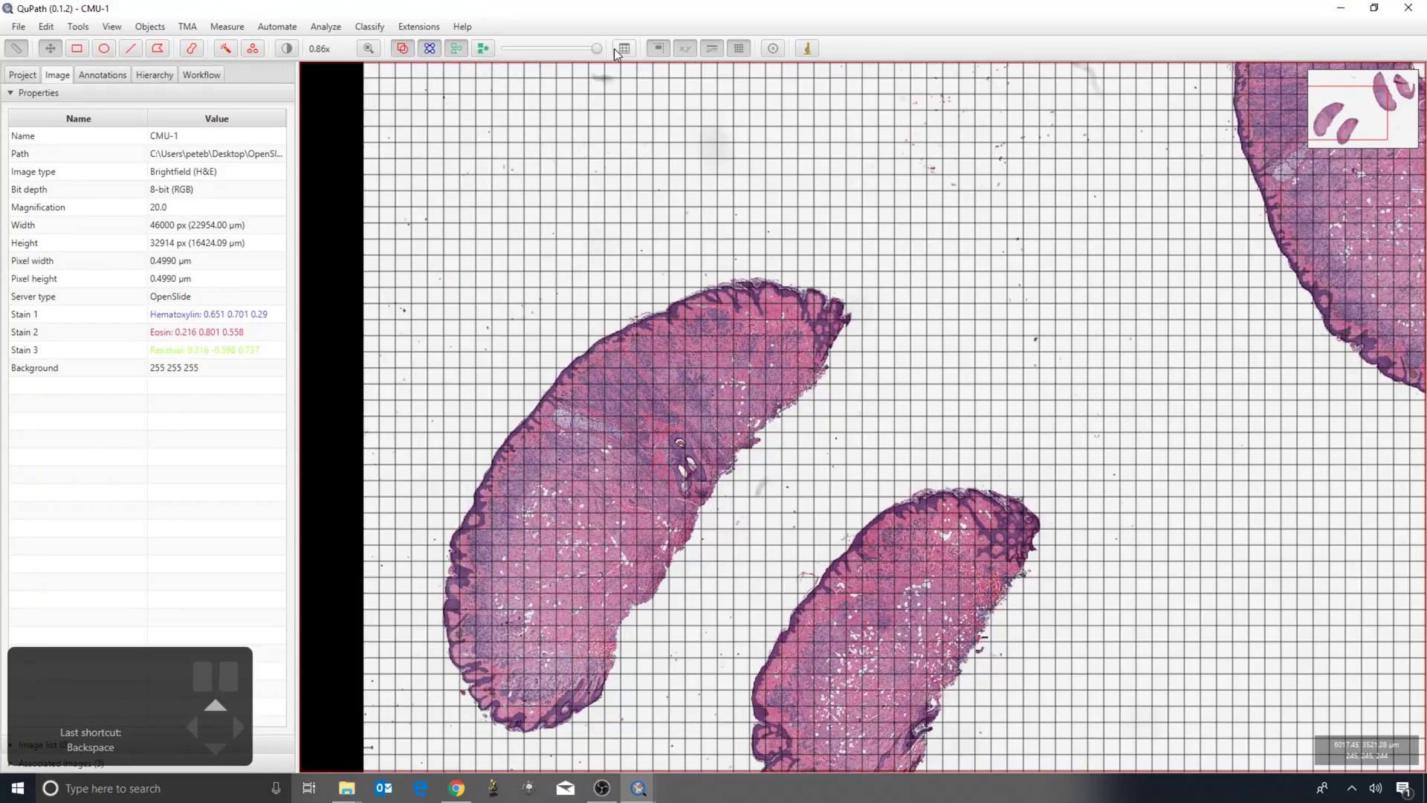
- Turn off the grid overlay and pan so the two lower tissue sections fill the view
{"action": "left_click", "coordinate": [736, 52]}
{"action": "scroll", "scroll_direction": "down", "scroll_amount": 3}
{"action": "left_click_drag", "start_coordinate": [575, 370], "coordinate": [499, 367]}
{"action": "left_click_drag", "start_coordinate": [521, 327], "coordinate": [577, 320]}
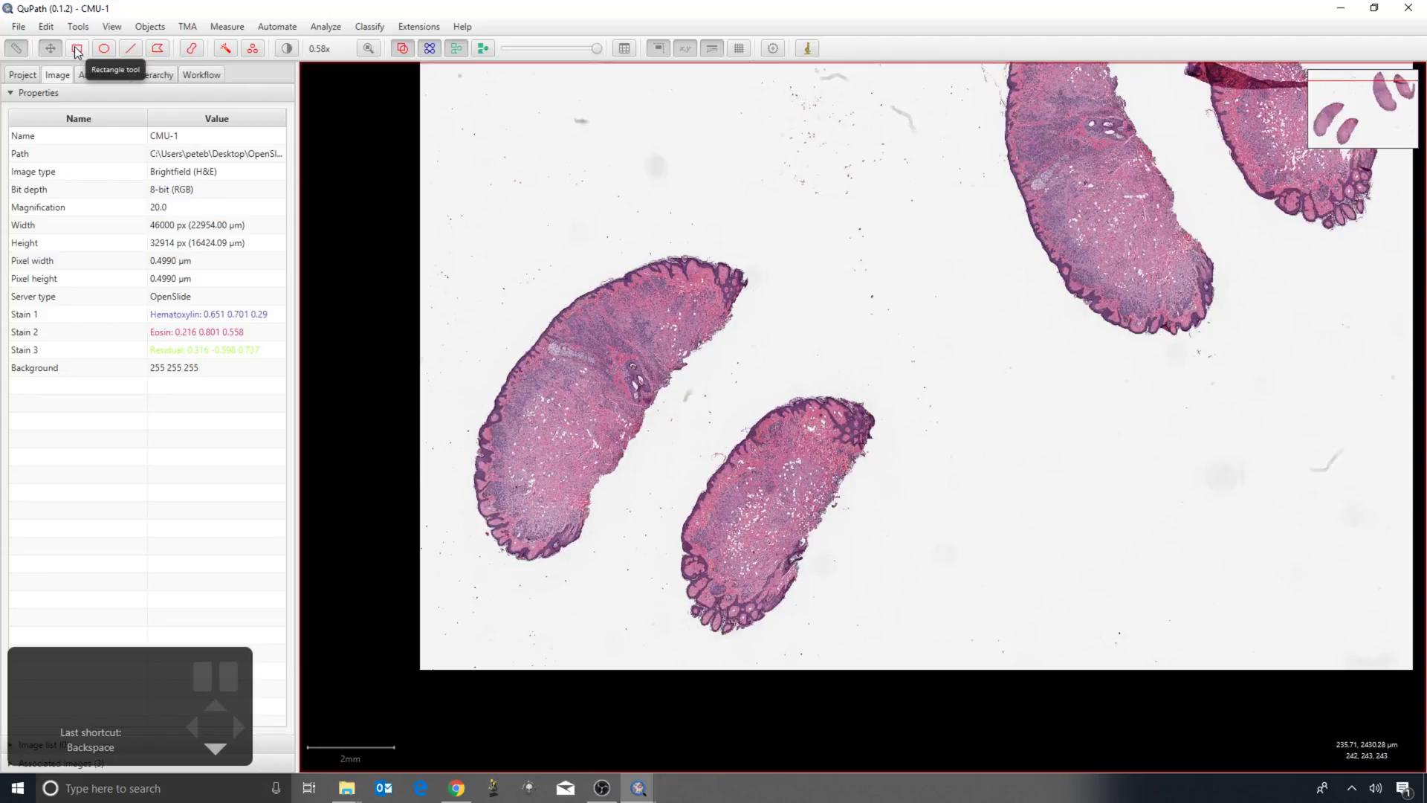
- Draw a rectangle around both lower sections and send that region to ImageJ
{"action": "left_click", "coordinate": [77, 51]}
{"action": "left_click_drag", "start_coordinate": [525, 299], "coordinate": [950, 666]}
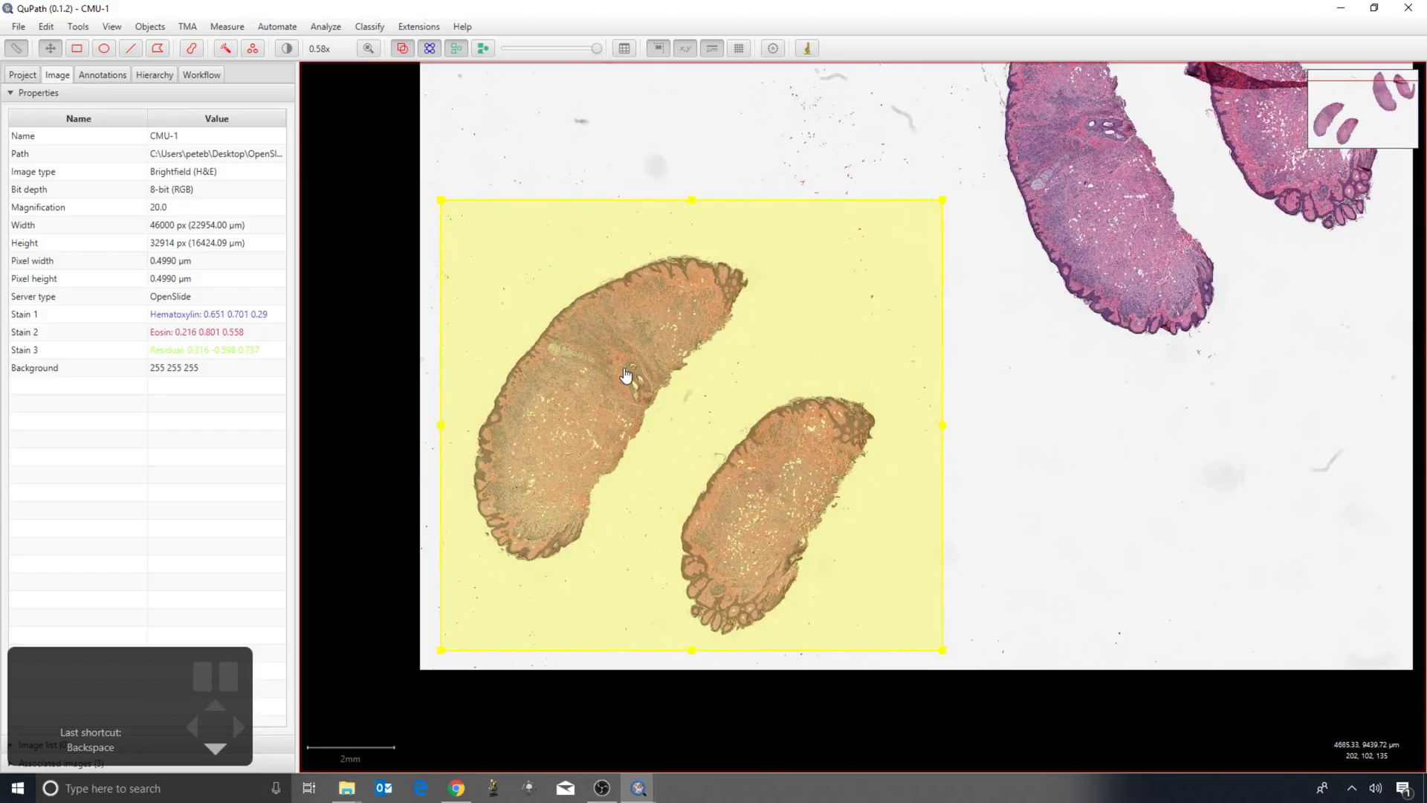
{"action": "left_click", "coordinate": [806, 50]}
- Threshold the sent region on its Red channel in ImageJ and apply it
{"action": "scroll", "scroll_direction": "down", "scroll_amount": 3}
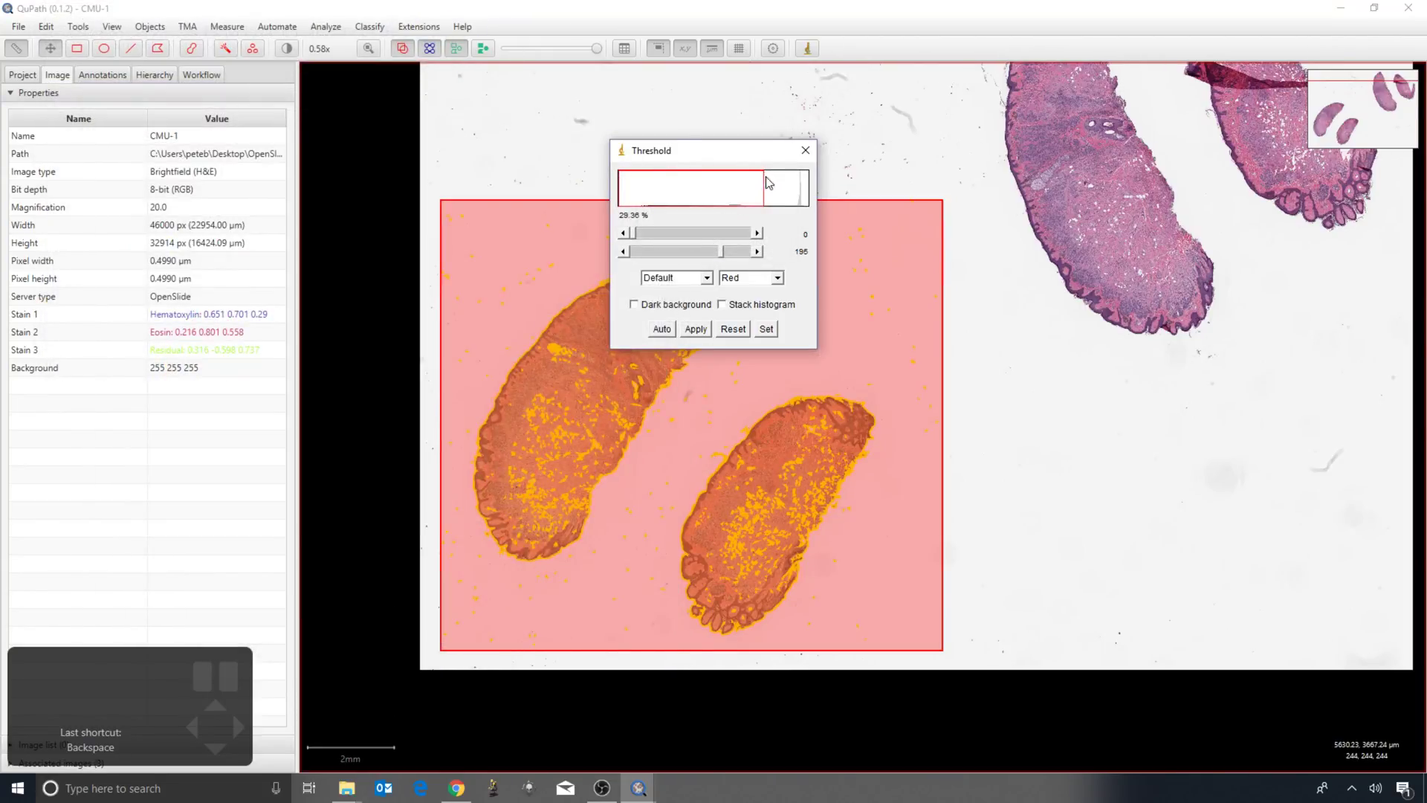
{"action": "left_click", "coordinate": [877, 330]}
{"action": "double_click", "coordinate": [577, 456]}
{"action": "left_click", "coordinate": [577, 456]}
{"action": "key", "text": "f"}
{"action": "scroll", "scroll_direction": "up", "scroll_amount": 3}
{"action": "double_click", "coordinate": [528, 322]}
- Close ImageJ, delete the threshold annotations and reset QuPath to show the whole CMU-1 slide
{"action": "scroll", "scroll_direction": "up", "scroll_amount": 3}
{"action": "scroll", "scroll_direction": "up", "scroll_amount": 3}
{"action": "scroll", "scroll_direction": "down", "scroll_amount": 3}
{"action": "scroll", "scroll_direction": "down", "scroll_amount": 3}
{"action": "scroll", "scroll_direction": "down", "scroll_amount": 3}
{"action": "key", "text": "BackSpace"}
{"action": "scroll", "scroll_direction": "down", "scroll_amount": 3}
{"action": "double_click", "coordinate": [544, 290]}
{"action": "key", "text": "BackSpace"}
{"action": "left_click_drag", "start_coordinate": [707, 247], "coordinate": [663, 364]}
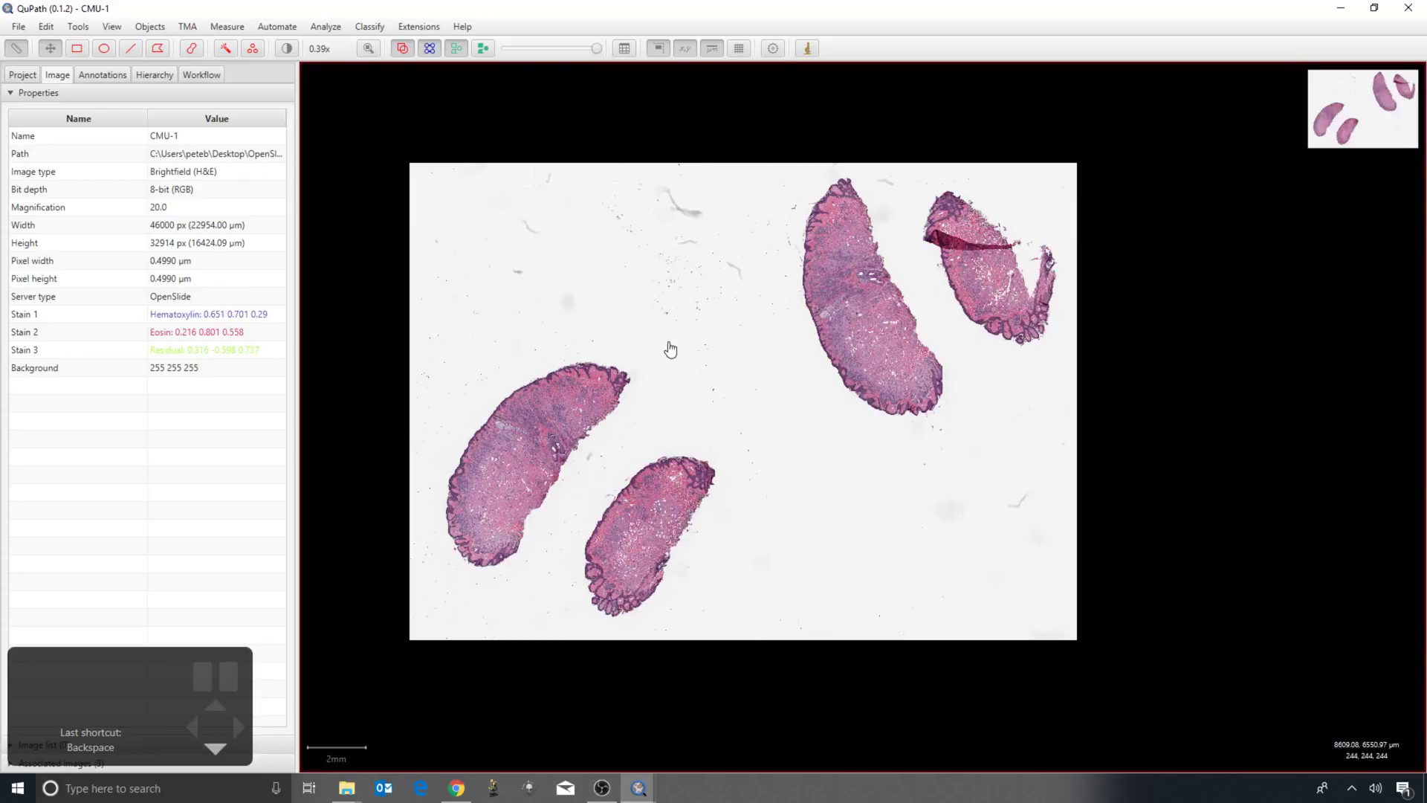
- Outline the lower-left tissue section with a rectangle and send it to ImageJ
{"action": "left_click", "coordinate": [533, 354]}
{"action": "key", "text": "r"}
{"action": "left_click_drag", "start_coordinate": [443, 340], "coordinate": [648, 509]}
{"action": "scroll", "scroll_direction": "down", "scroll_amount": 3}
{"action": "left_click", "coordinate": [818, 51]}
{"action": "scroll", "scroll_direction": "down", "scroll_amount": 3}
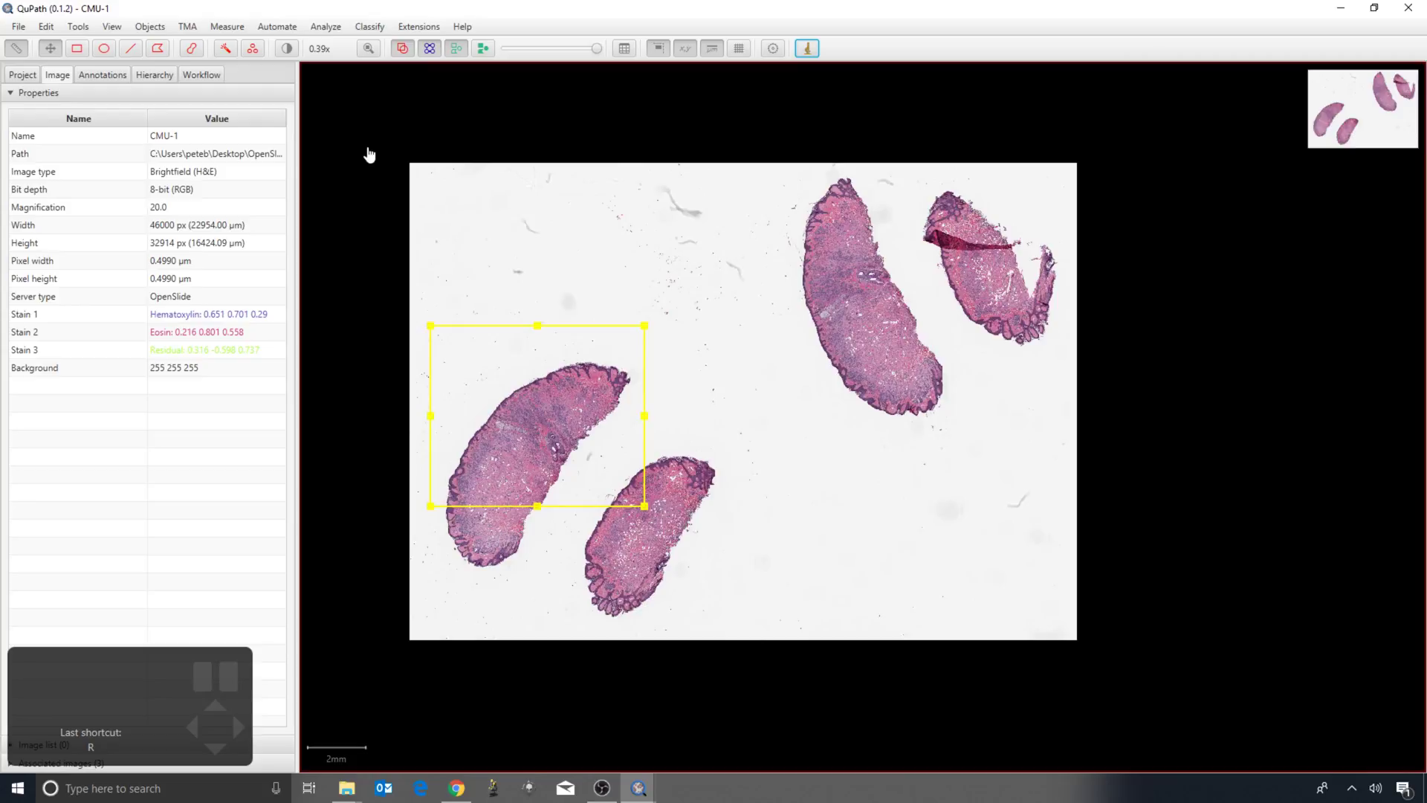
- Delete the rectangle annotation and show the project's list of slide images
{"action": "key", "text": "BackSpace"}
{"action": "left_click", "coordinate": [517, 391]}
{"action": "key", "text": "BackSpace"}
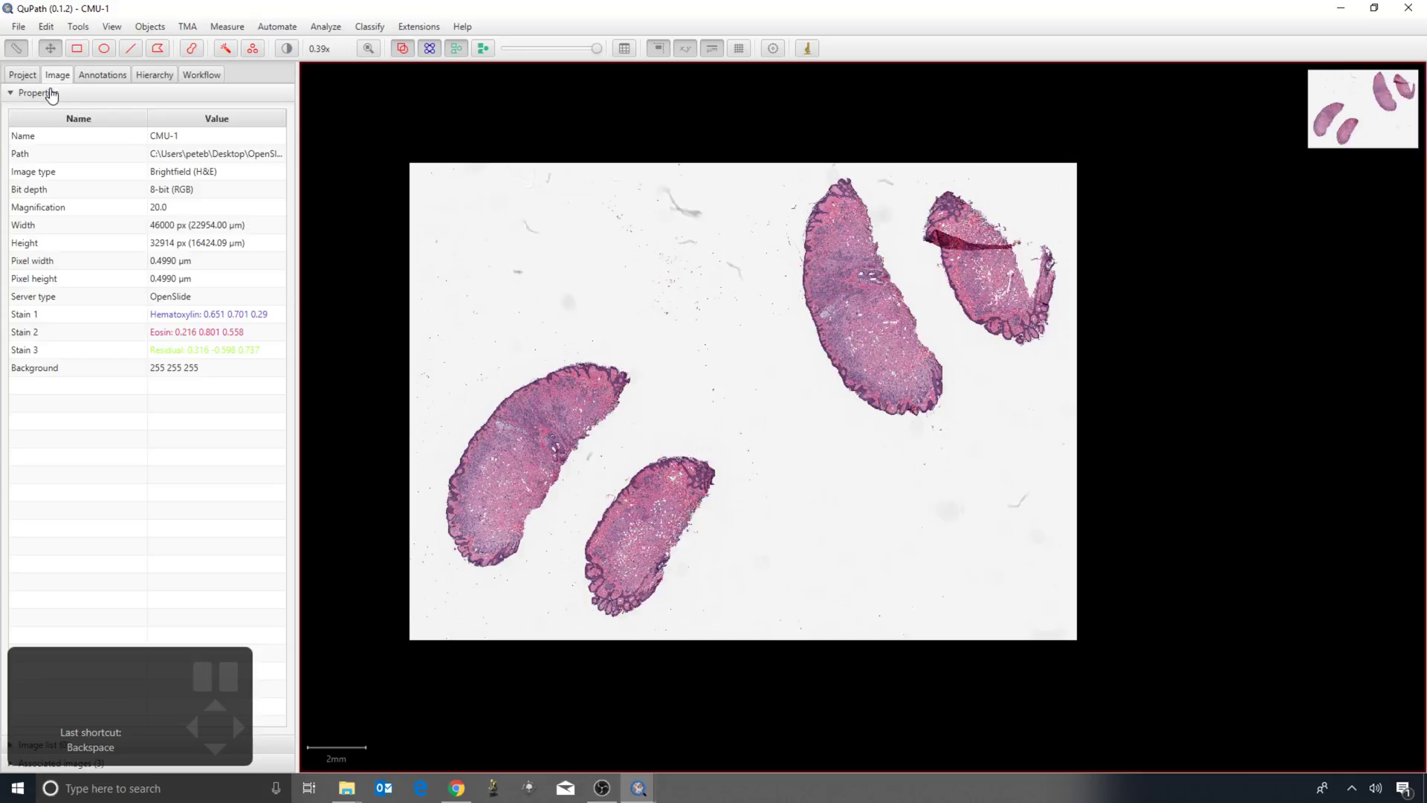
{"action": "left_click", "coordinate": [37, 78]}
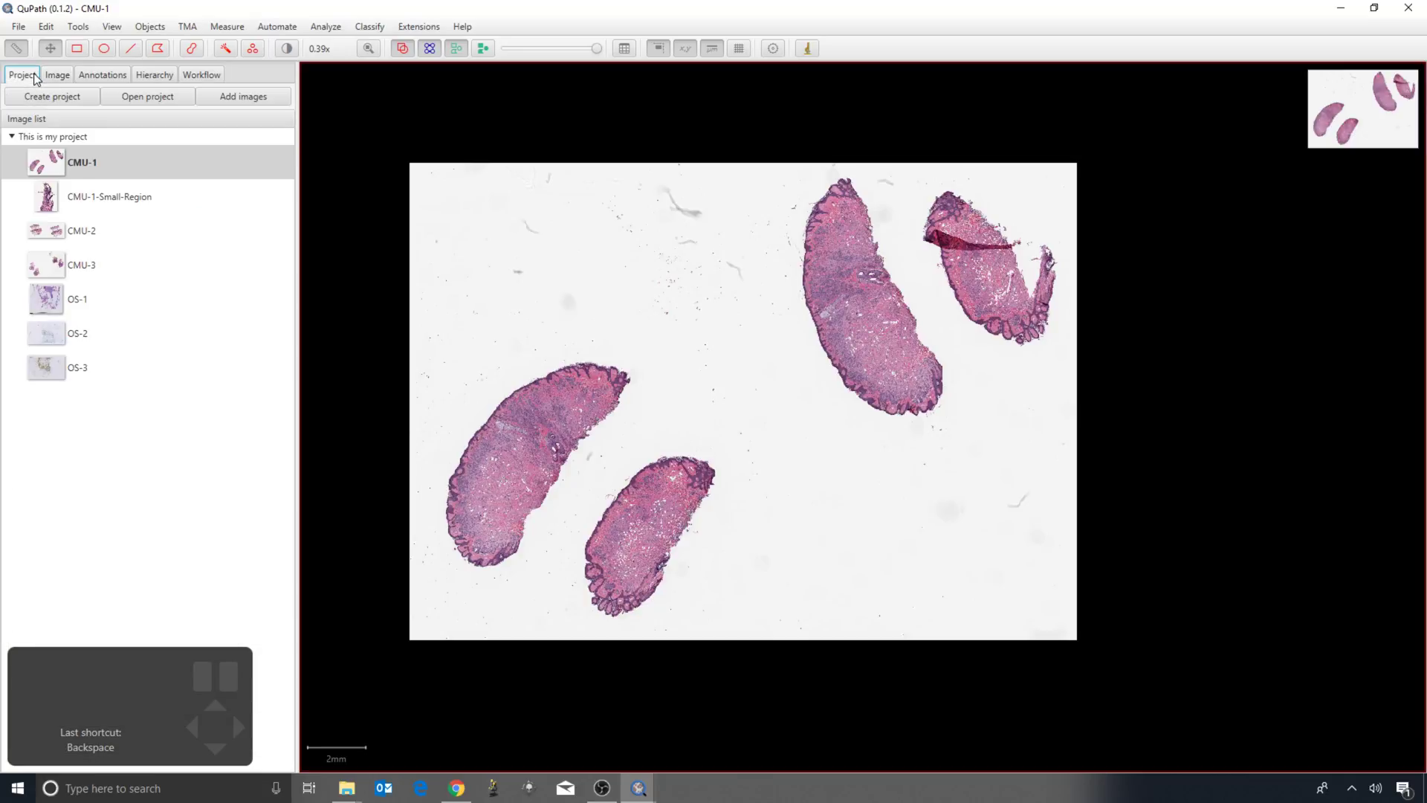